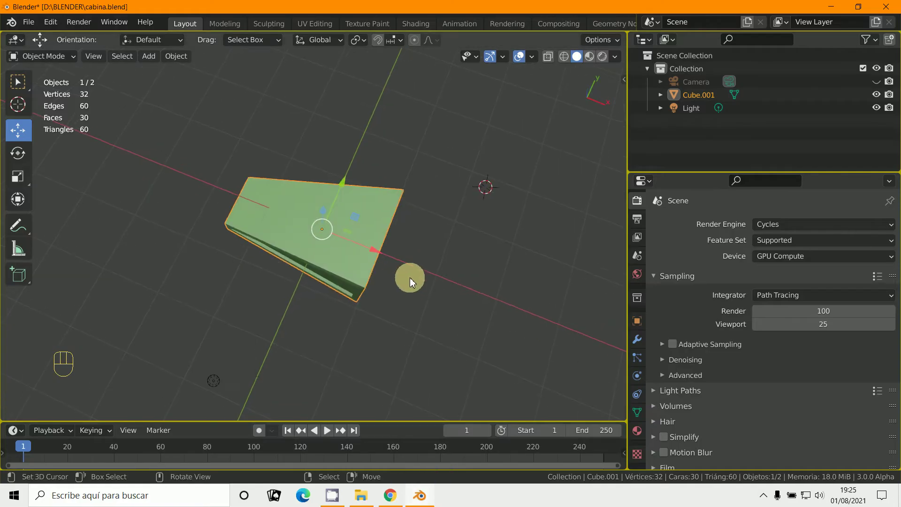
Enable Show Axis under Viewport Display so the cabin object shows its local axes
drag(464, 246, 431, 277)
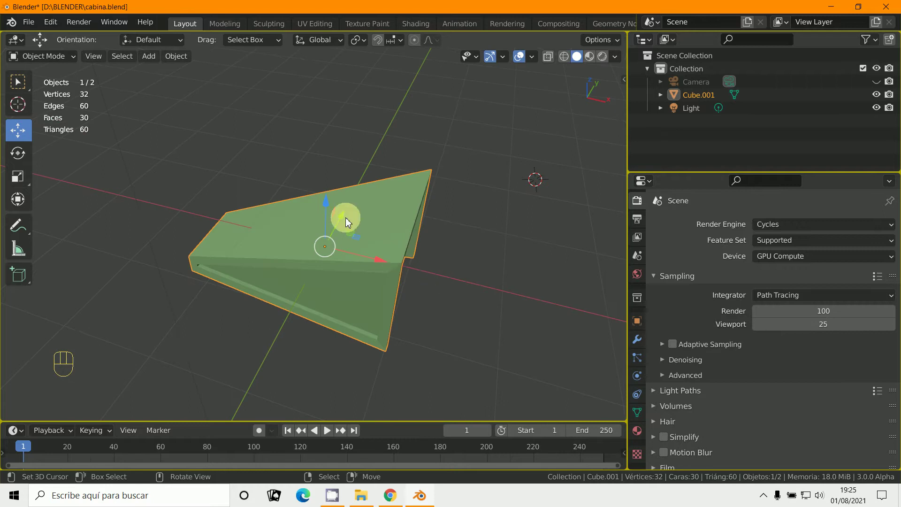
key(r)
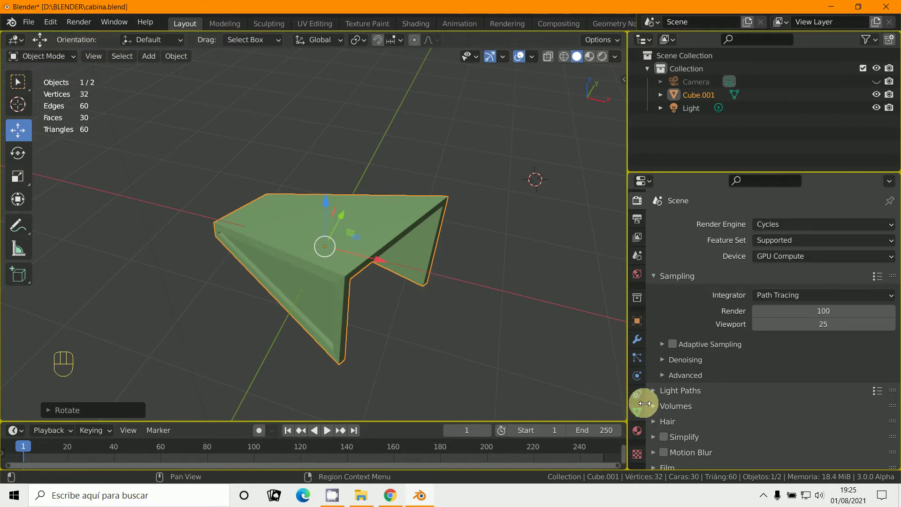
click(644, 325)
click(675, 376)
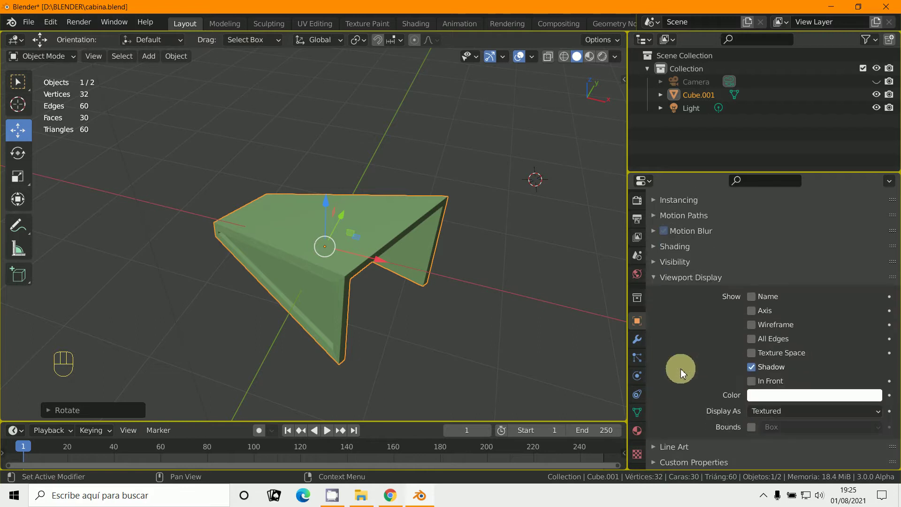
click(760, 315)
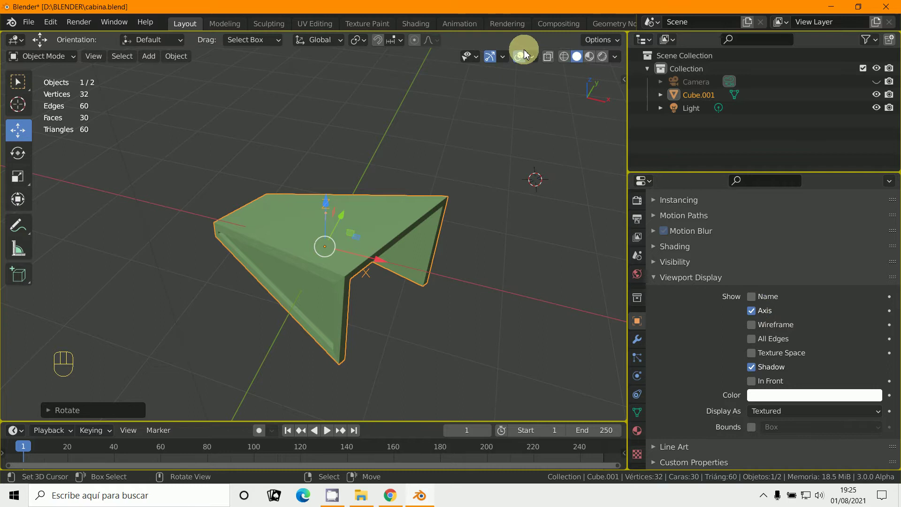
click(556, 62)
Display the cabin as a wireframe and view it straight down from Top view
click(566, 62)
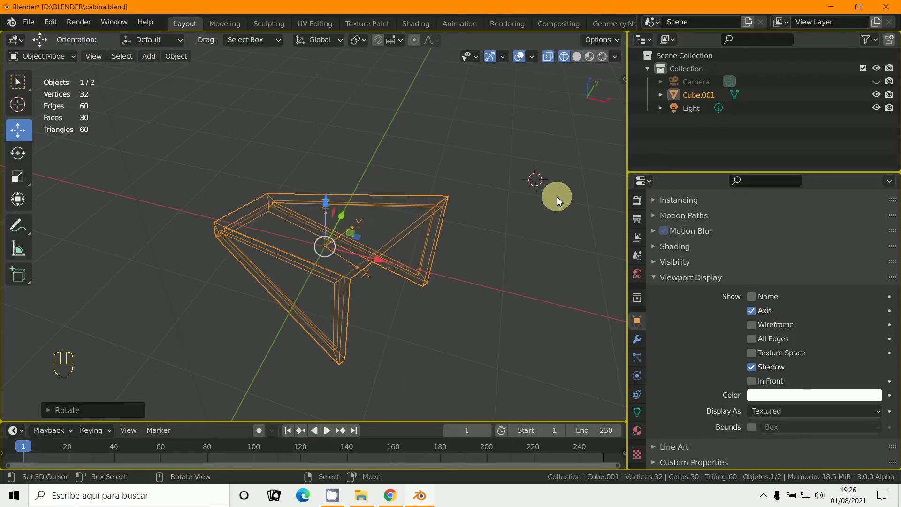
key(r)
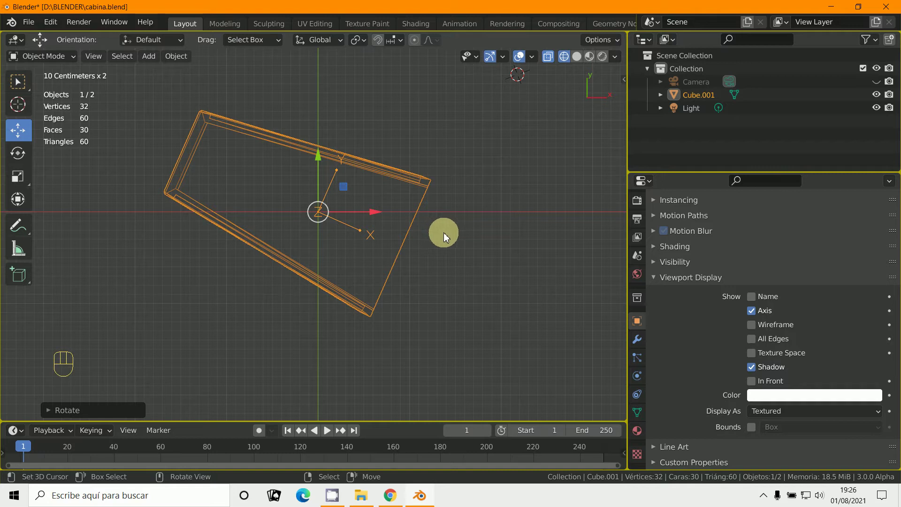
Enter edit mode, select the whole mesh, start a rotation and cancel it unchanged
key(alt+r)
click(448, 237)
drag(44, 62, 50, 92)
key(a)
key(a)
key(a)
key(r)
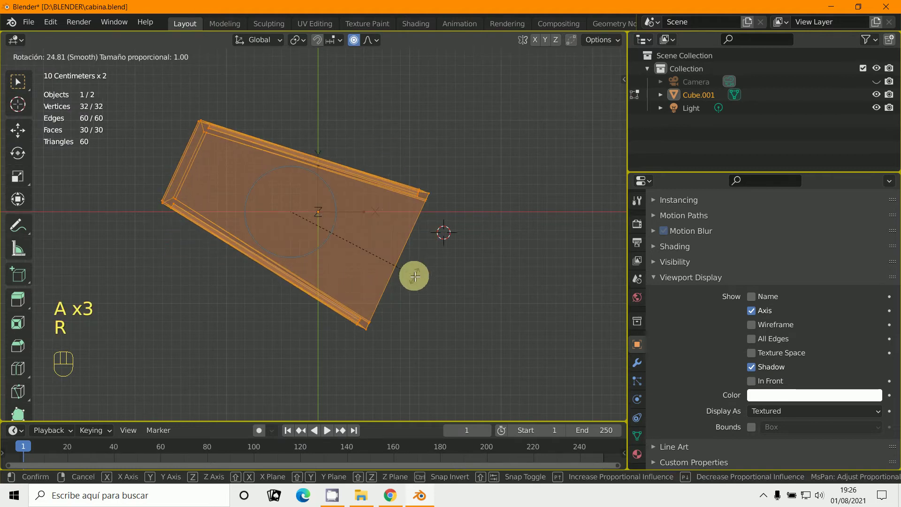
key(o)
key(r)
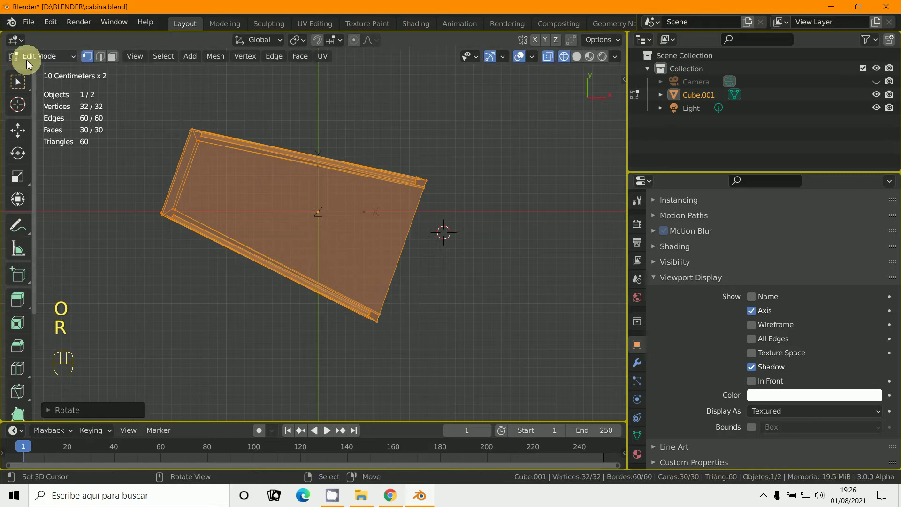
Leave edit mode and restore solid shading on the tilted cabin
drag(34, 62, 35, 71)
drag(264, 242, 212, 187)
drag(298, 317, 326, 286)
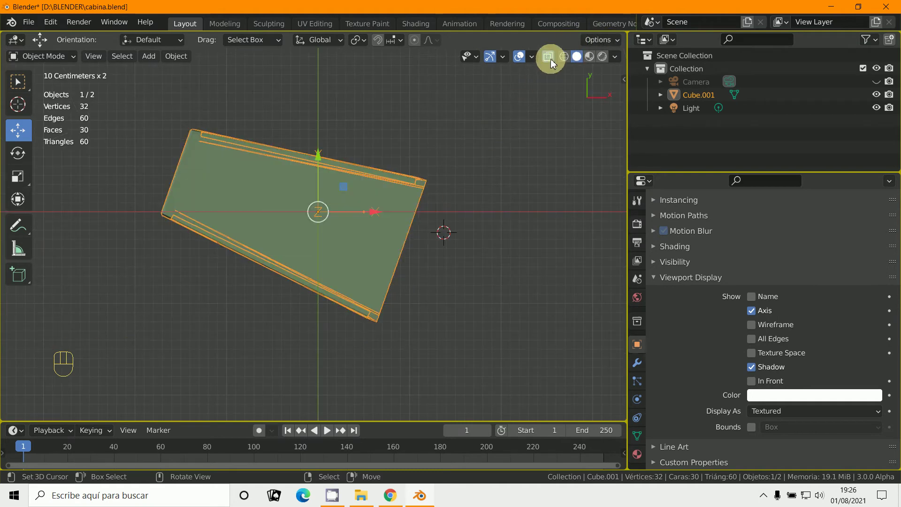
Rotate the cabin about 70° so the trapezoid stands upright and slide it onto the vertical axis
middle_click(482, 234)
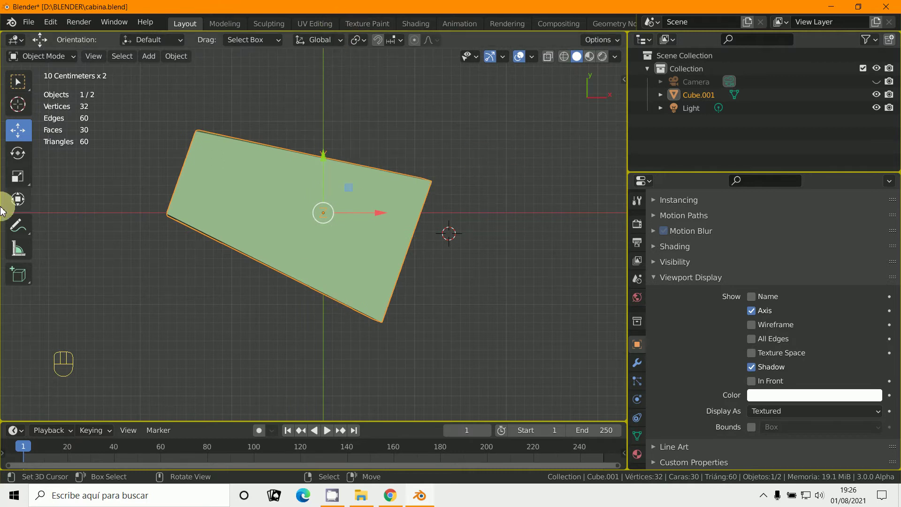
key(r)
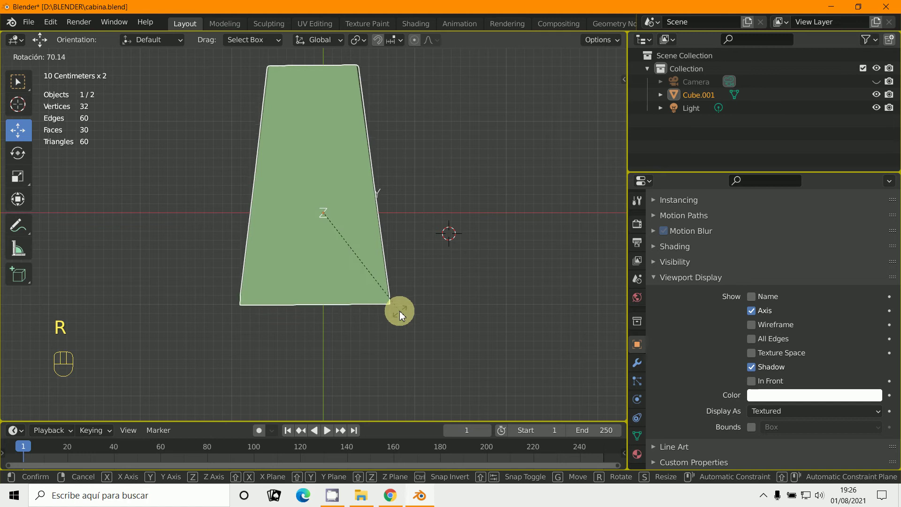
key(g)
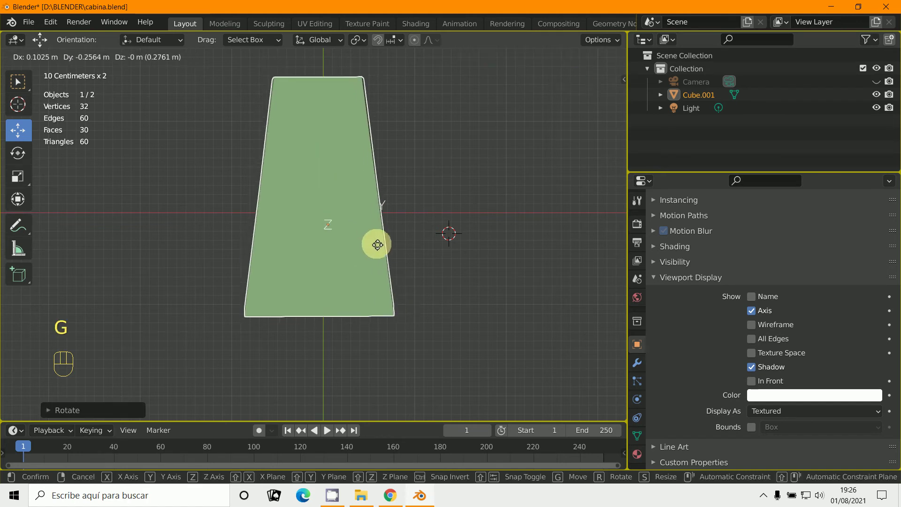
click(552, 64)
click(564, 64)
Fine-tune the cabin's rotation and position so it is centred in top view
drag(473, 189, 465, 197)
middle_click(442, 193)
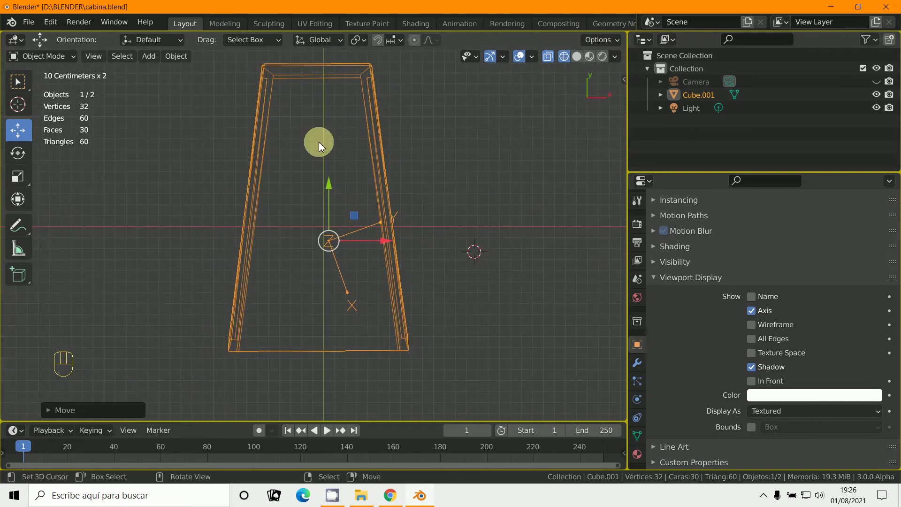
key(r)
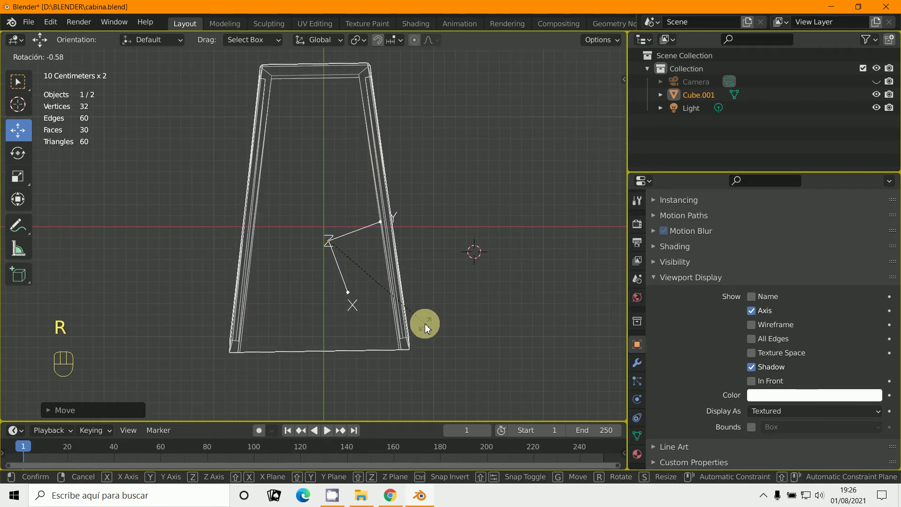
key(g)
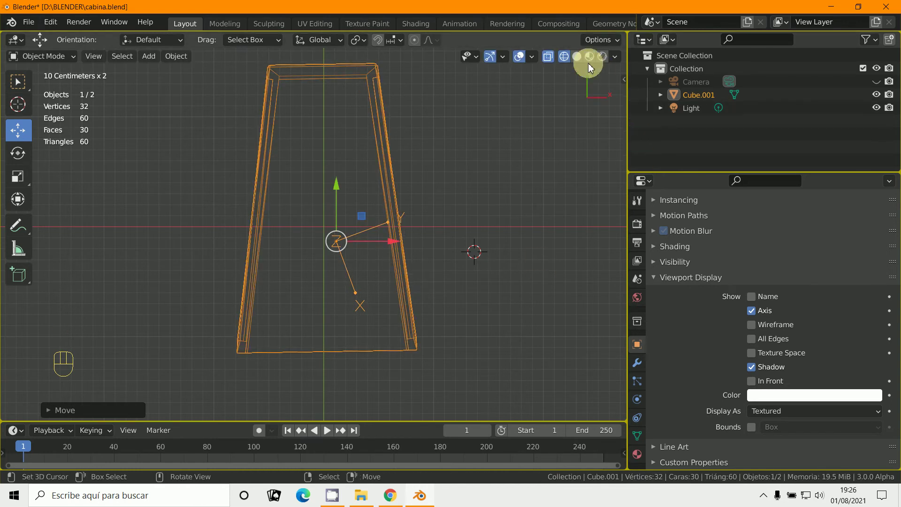
drag(526, 198, 532, 168)
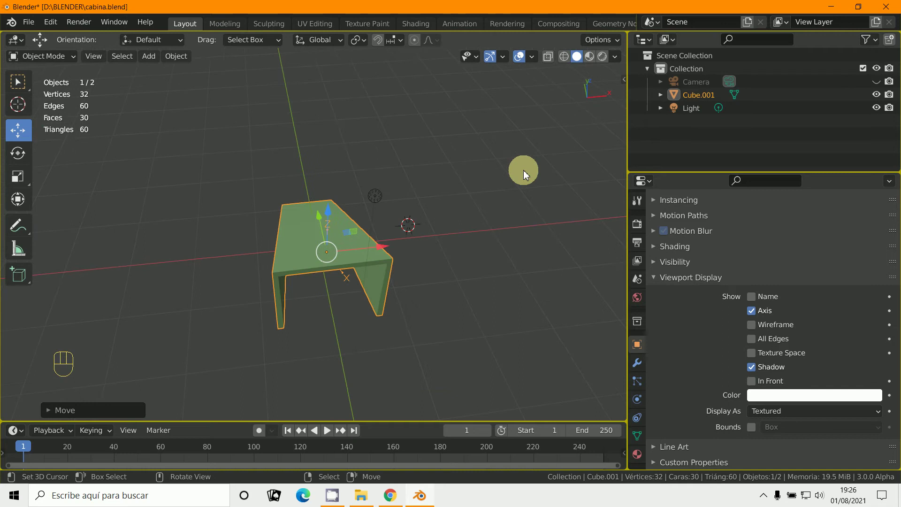
drag(496, 211, 515, 209)
key(ctrl+a)
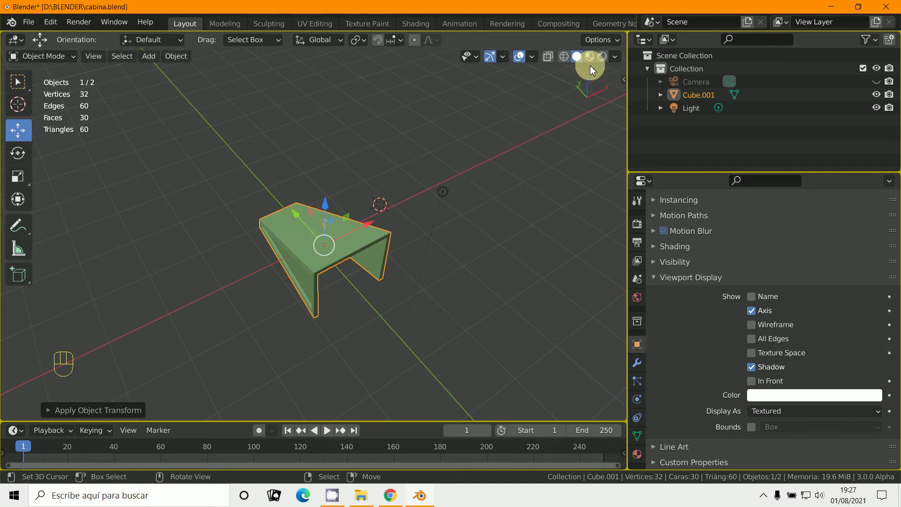
click(569, 69)
Select the entire cabin mesh in edit mode and begin a tiny corrective rotation
drag(418, 251, 412, 141)
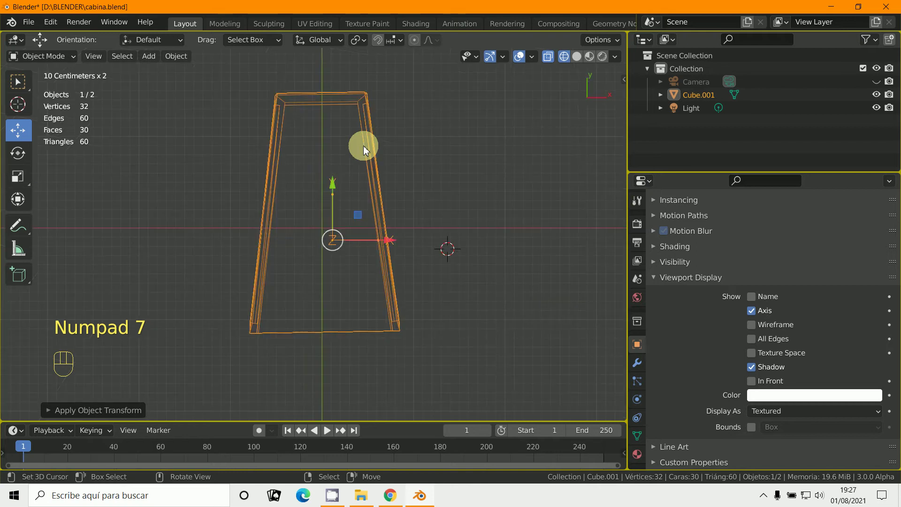
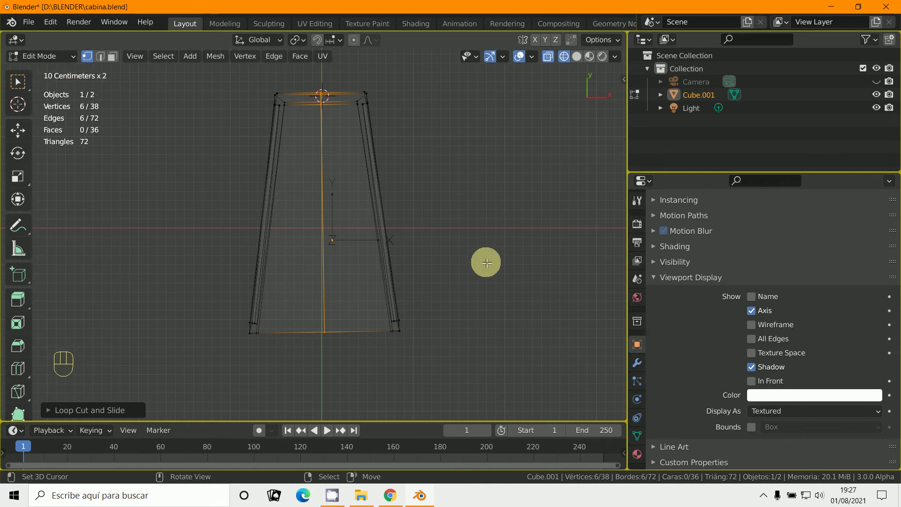
key(a)
key(a)
key(r)
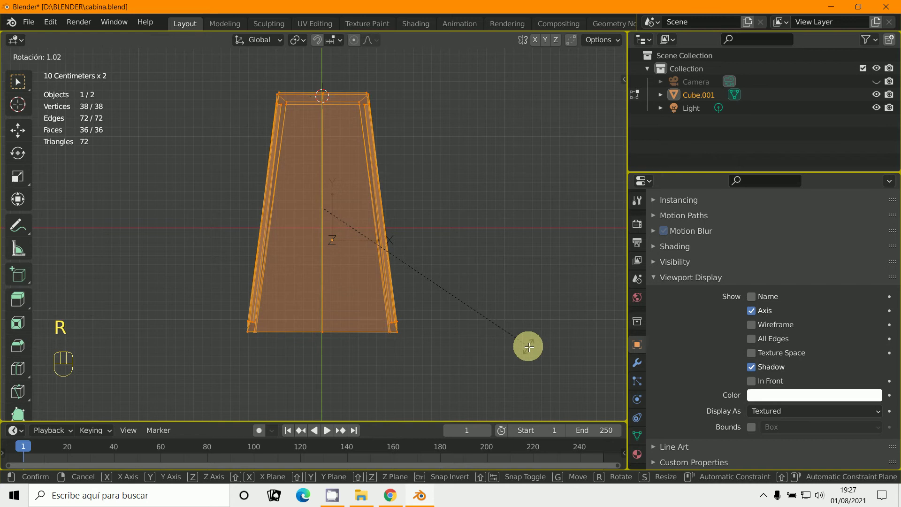
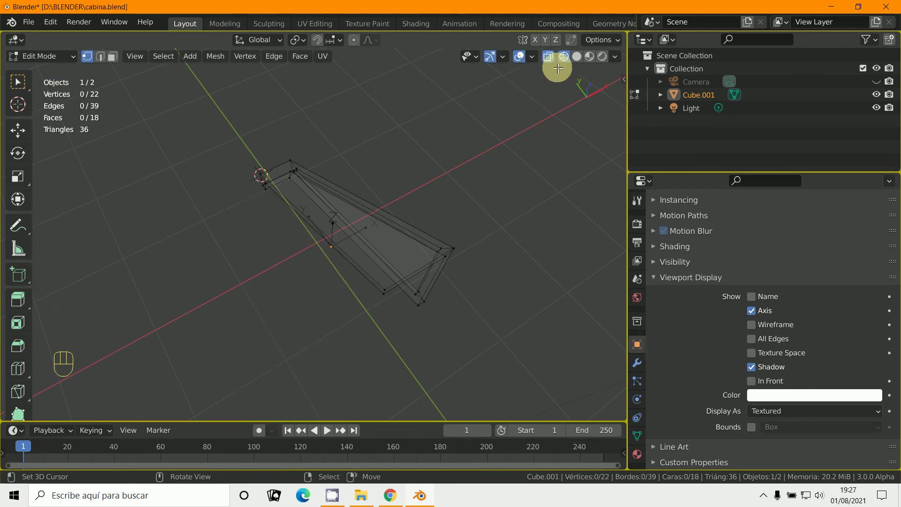
Show the remaining half shell with solid viewport shading
click(584, 67)
click(559, 67)
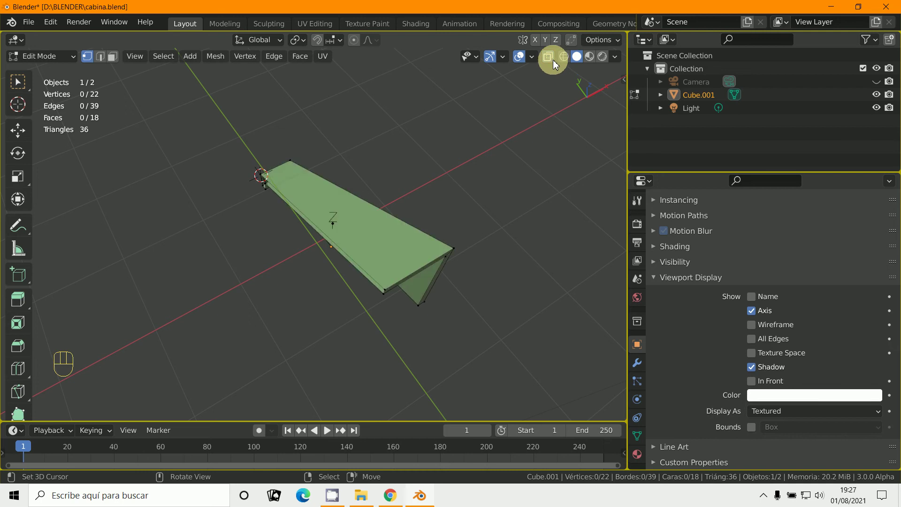
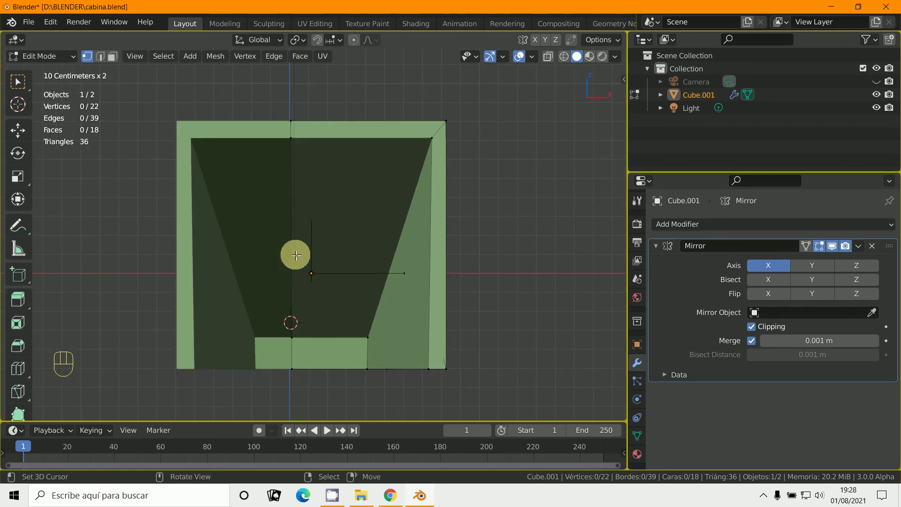
Select the whole half mesh and move it outward along X to widen the mirrored cabin
key(a)
key(g)
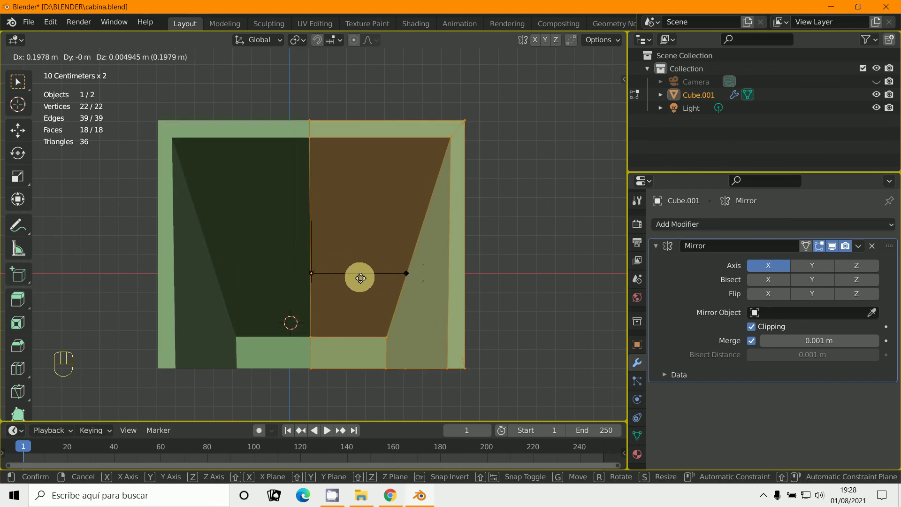
drag(35, 68, 215, 152)
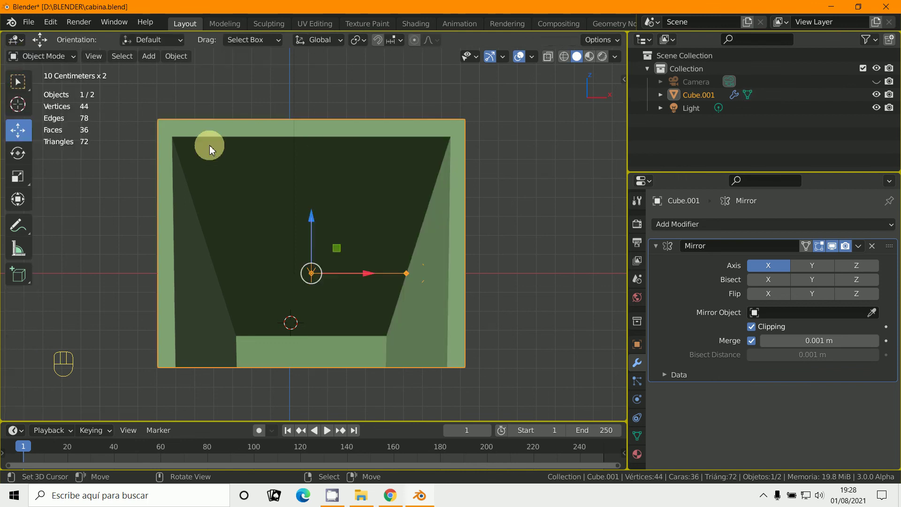
Select the half mesh again and move it back inward about 0.1 m to narrow the cabin
key(alt+g)
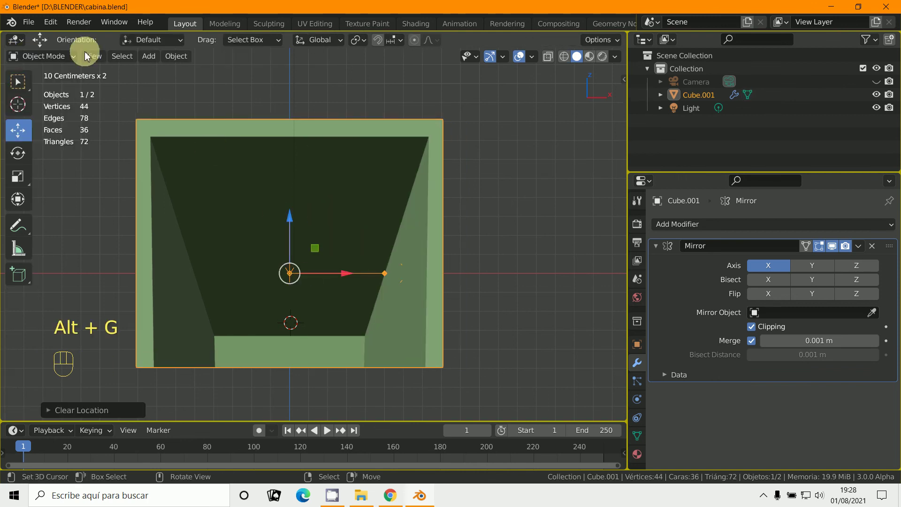
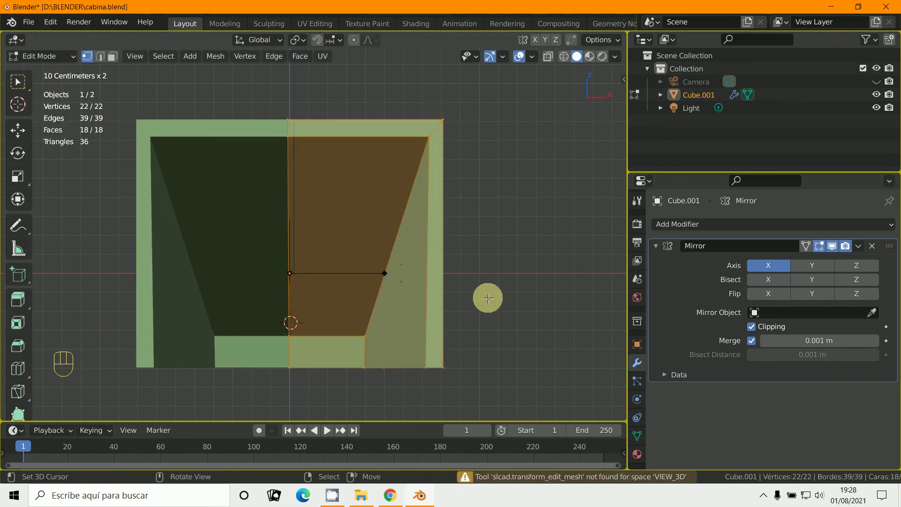
key(s)
key(s)
key(g)
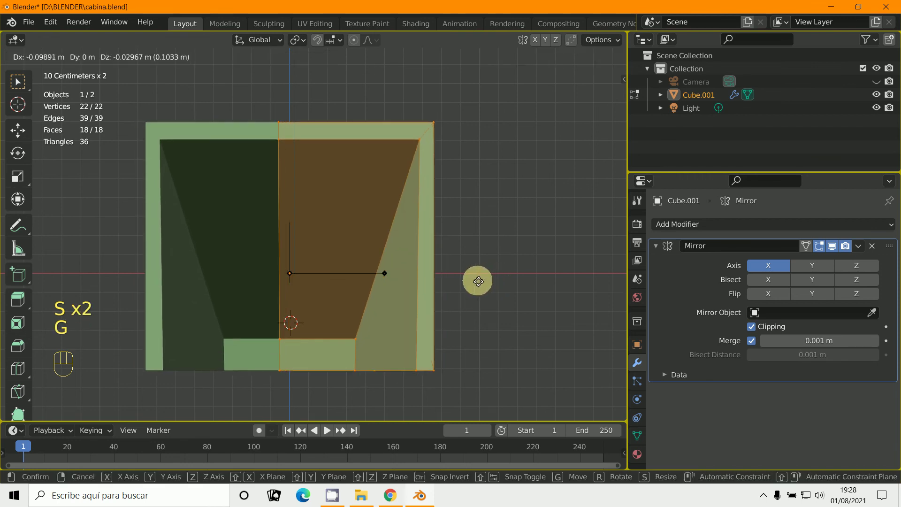